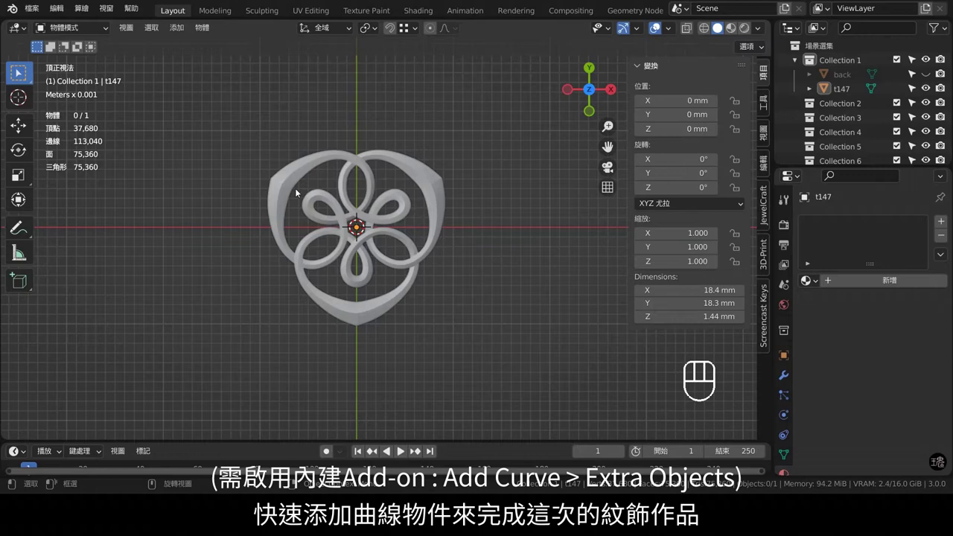
- Pan the view slightly to frame the pendant reference before adding the spiral
middle_click(369, 225)
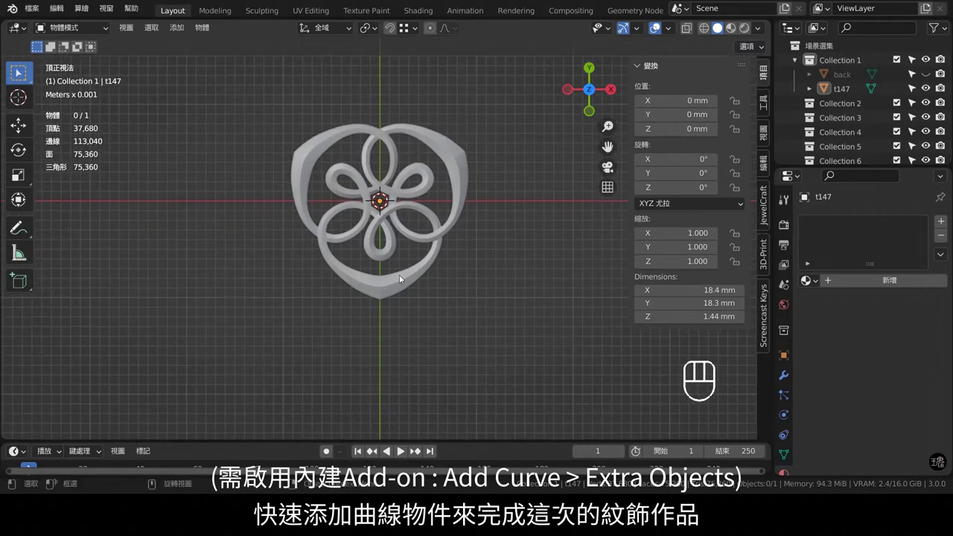
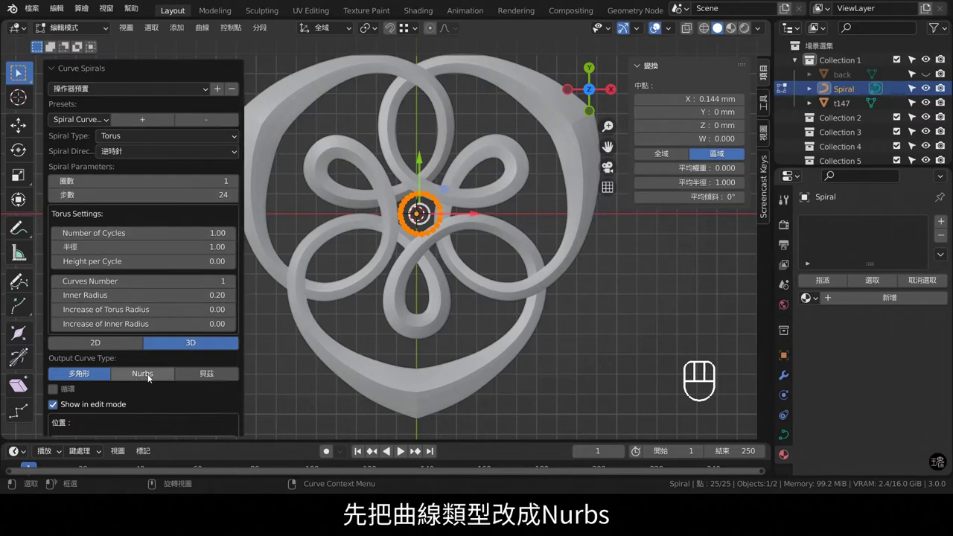
- Set the torus spiral's output to NURBS and lower its Steps from 12 through 10 down to 8
left_click(150, 376)
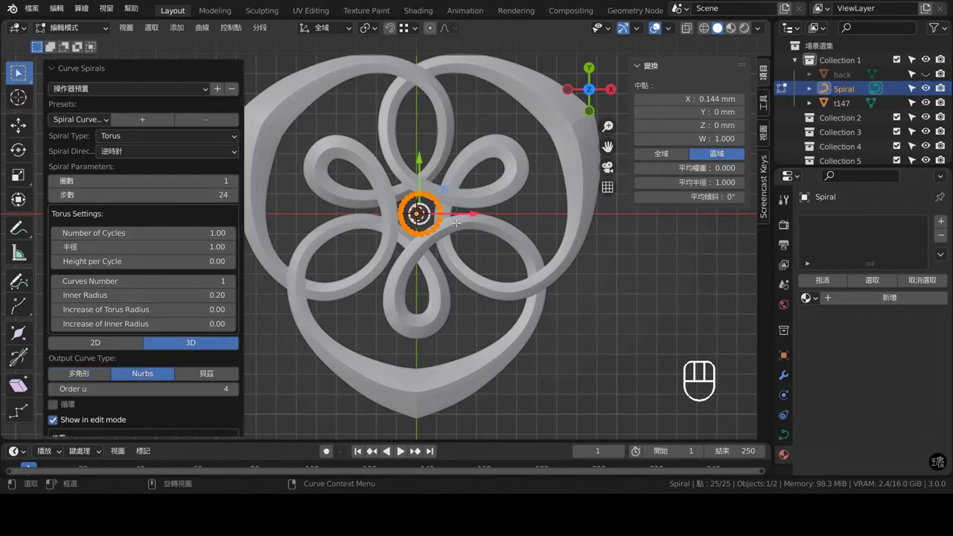
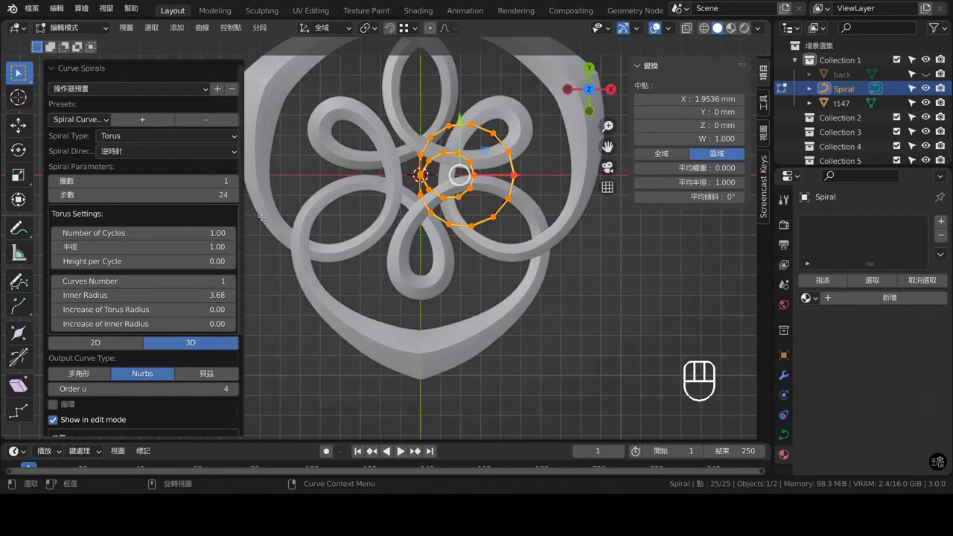
left_click(53, 196)
double_click(52, 196)
left_click(59, 199)
left_click(58, 199)
left_click(59, 199)
left_click(59, 199)
left_click(59, 199)
double_click(59, 198)
left_click(59, 199)
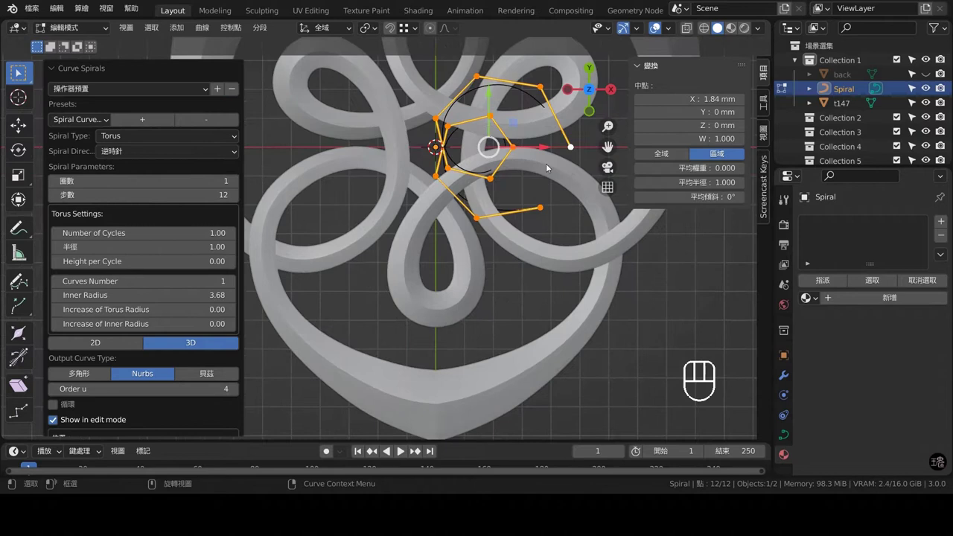
left_click(54, 198)
left_click(55, 198)
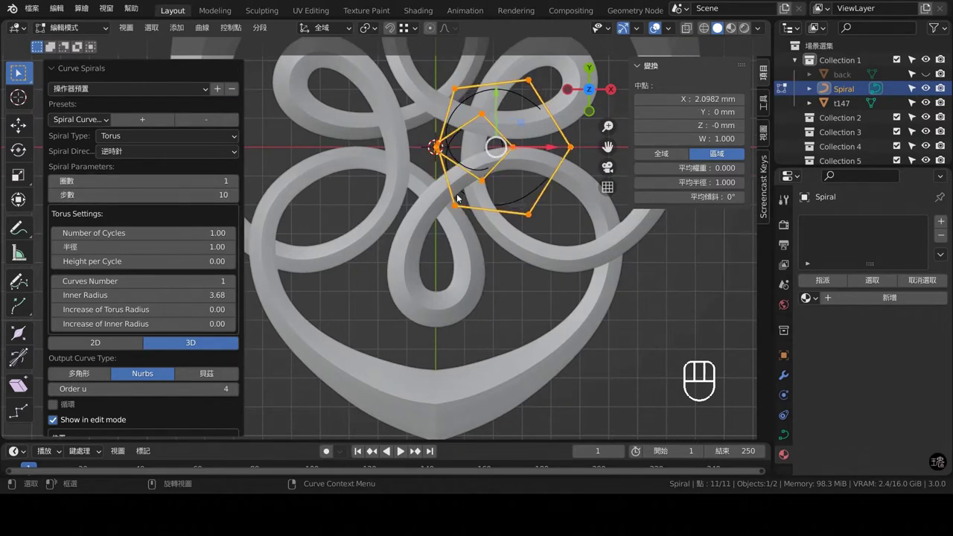
left_click(57, 198)
left_click(56, 198)
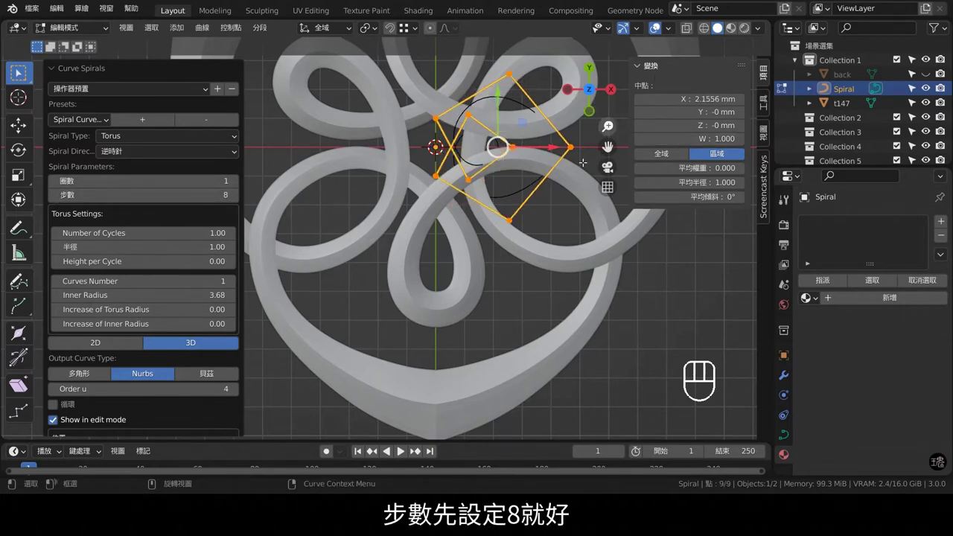
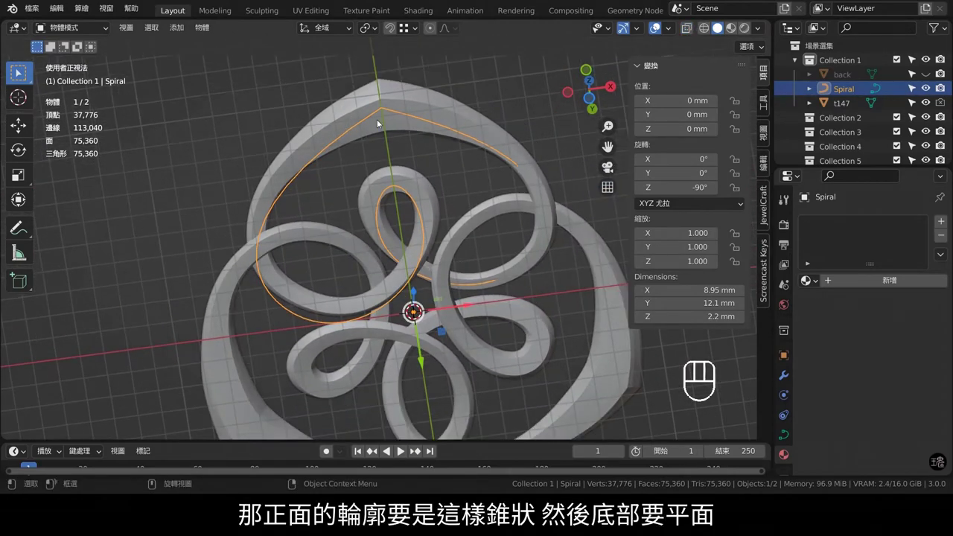
- Orbit the reshaped spiral and return to a top-down view over the knot design
left_click_drag(486, 161, 496, 225)
left_click_drag(440, 192, 399, 179)
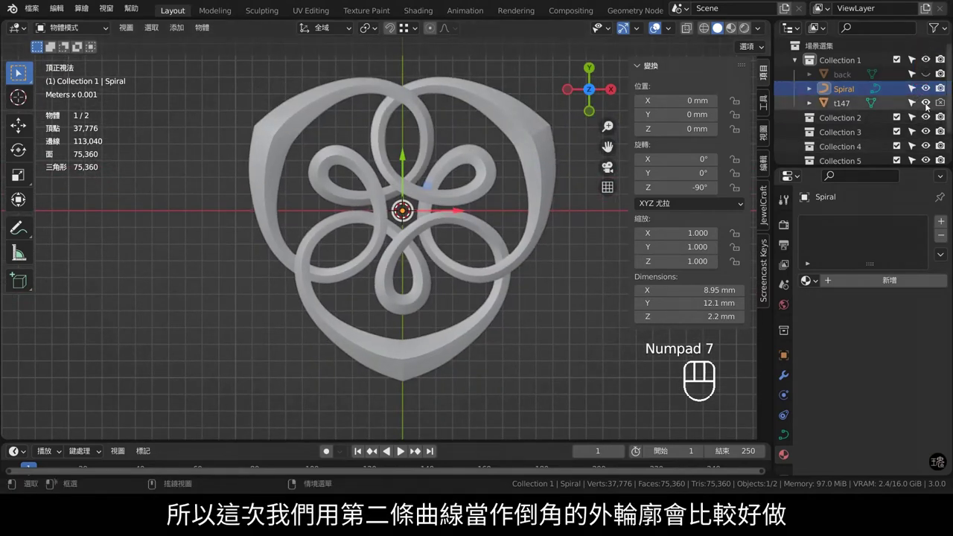
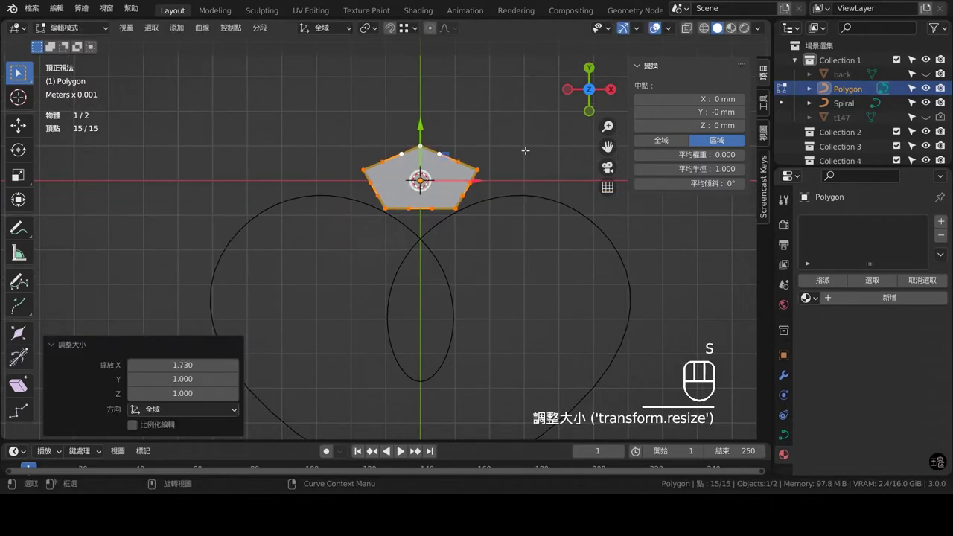
- Leave Edit Mode on the pentagon profile so it bevels the spiral into a five-sided band
key("Tab")
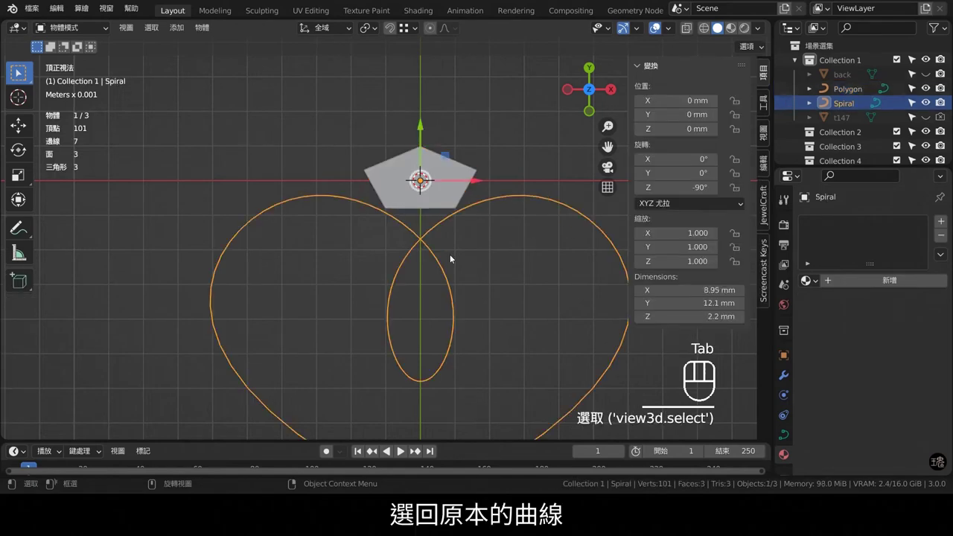
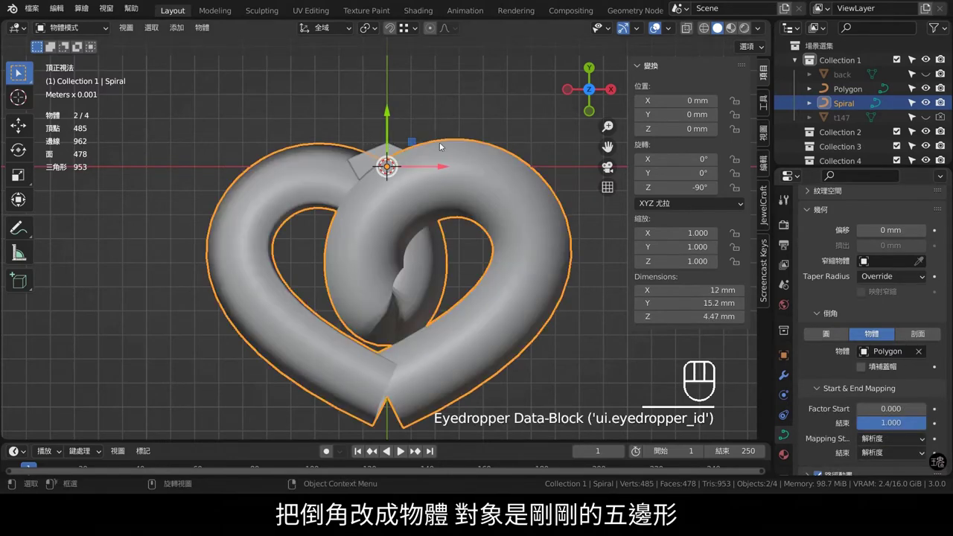
left_click_drag(517, 184, 517, 185)
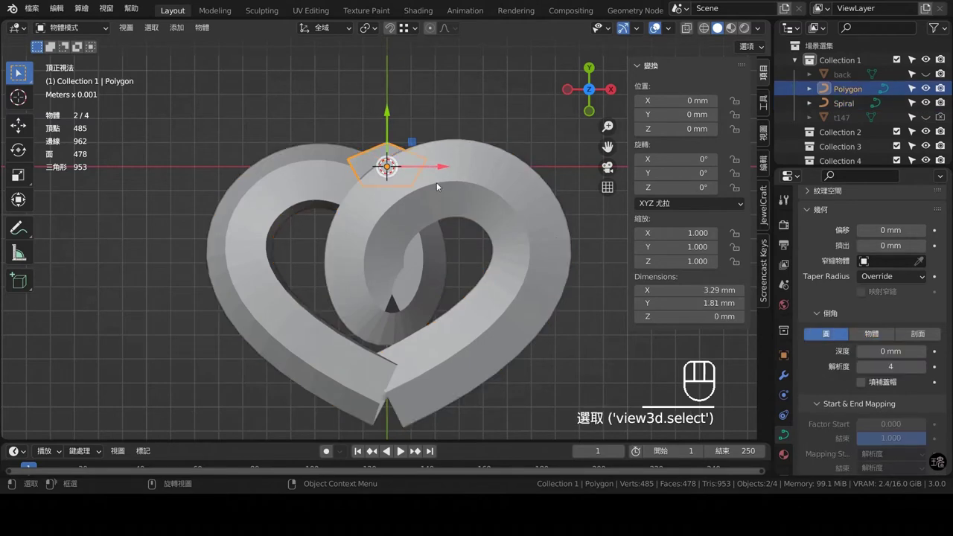
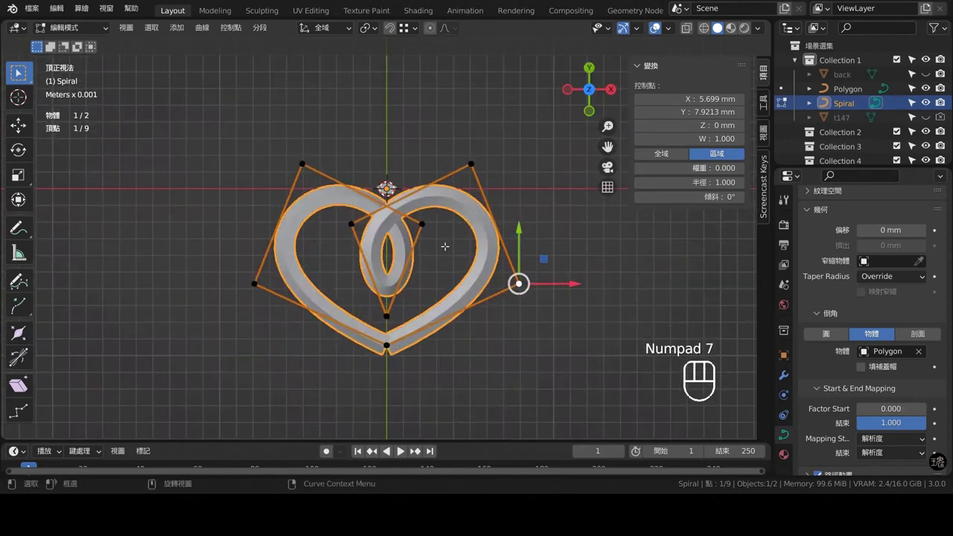
- Finish adjusting the spiral's control points and return to Object Mode with the frame curves in place
left_click(546, 189)
key("Tab")
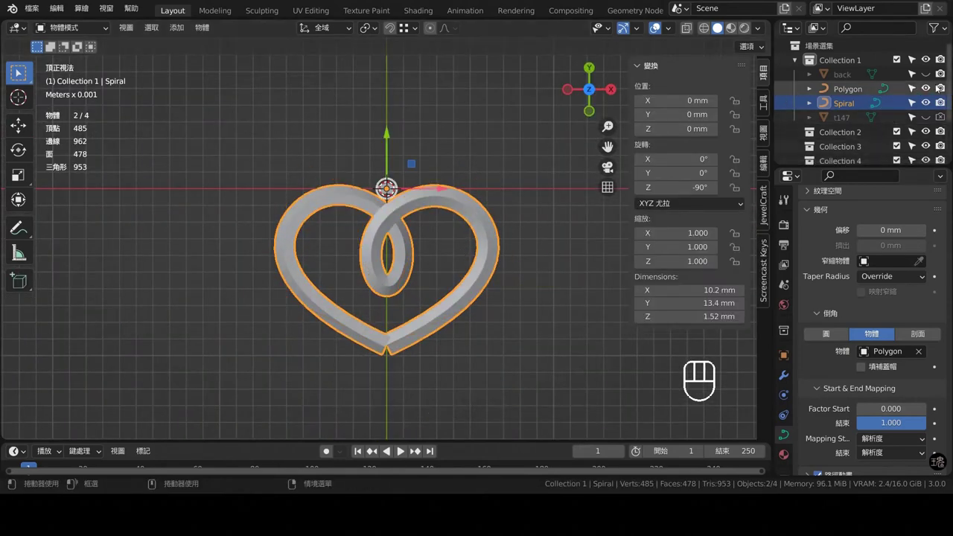
left_click(940, 86)
middle_click(431, 234)
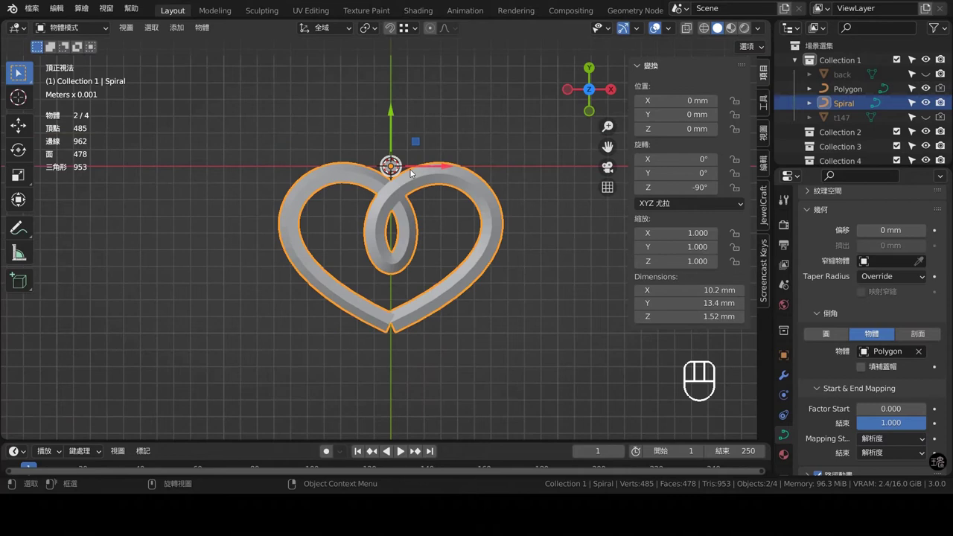
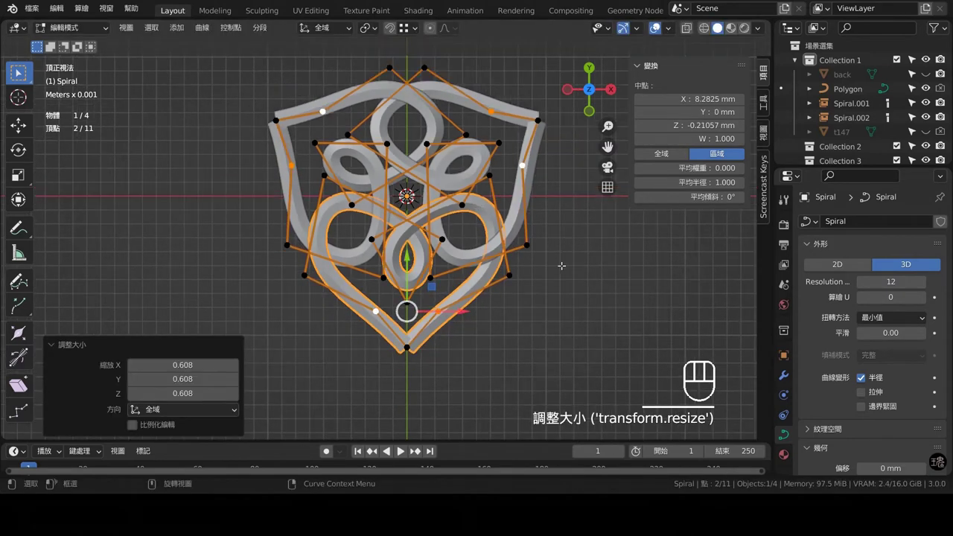
- Deselect the scaled spiral points after confirming the 0.608 shrink inside the shield frame
left_click(540, 316)
left_click_drag(542, 314, 553, 335)
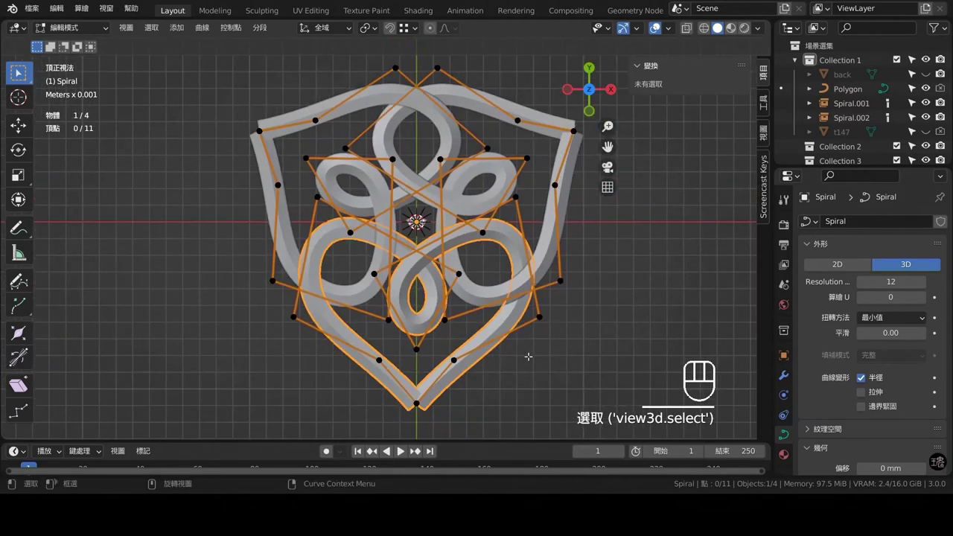
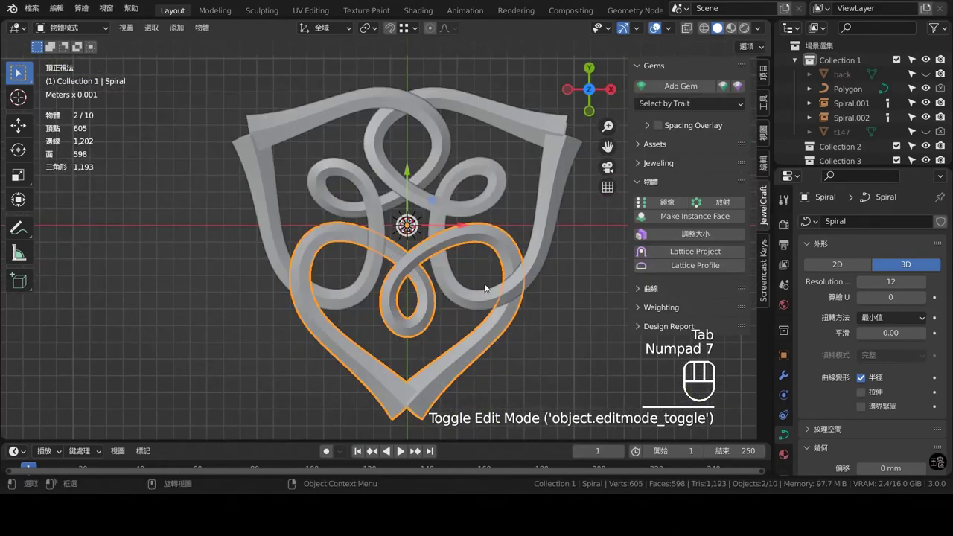
- Raise the tube radius at one spiral control point to 1.193 with Alt+S
middle_click(436, 236)
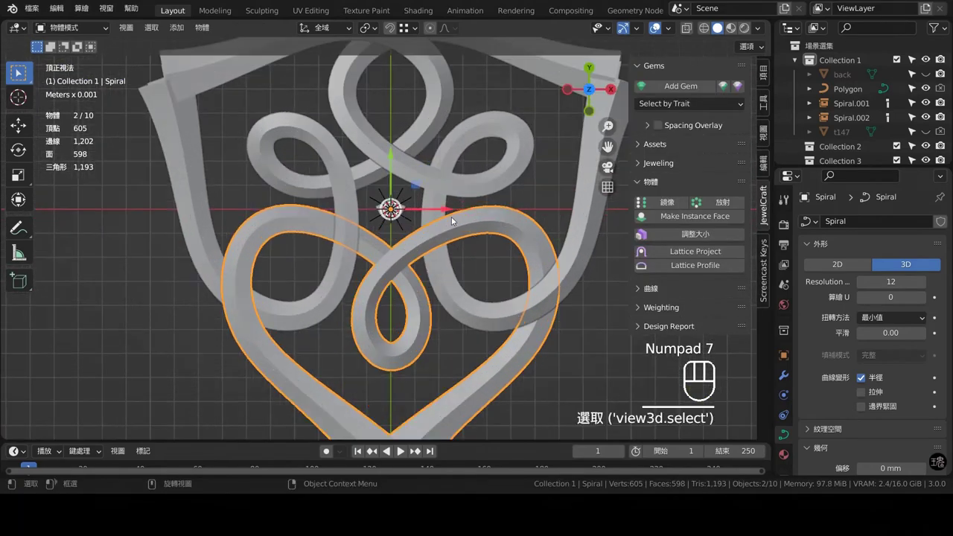
key("Tab")
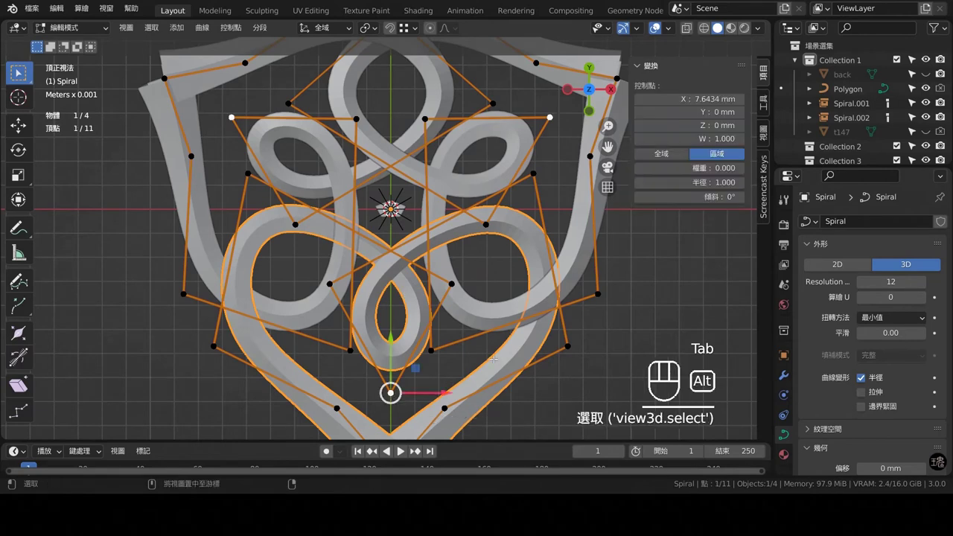
key("alt+s")
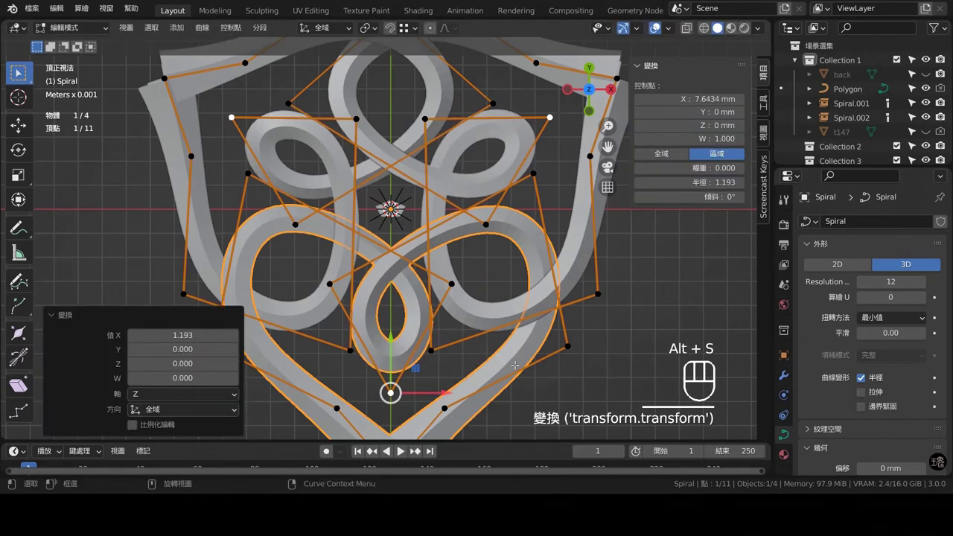
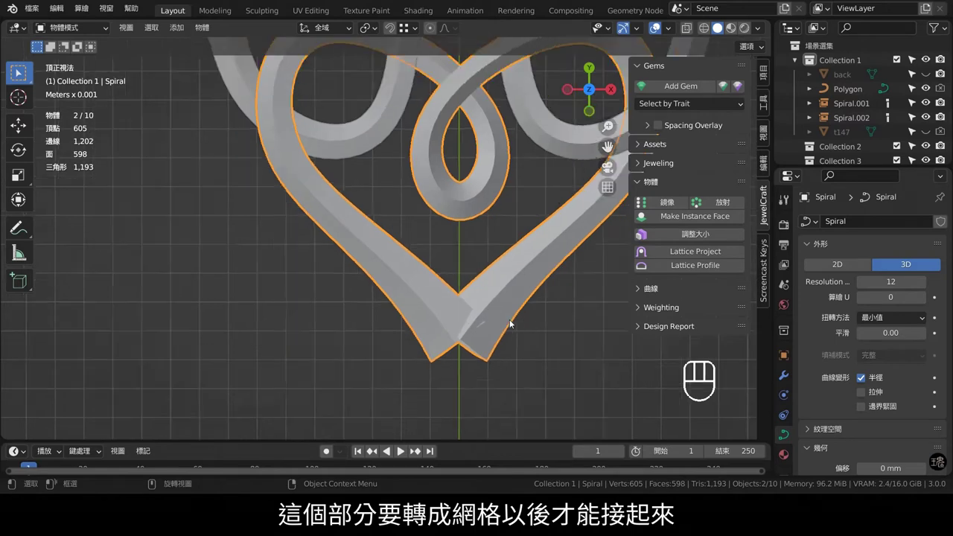
- Keep a hidden backup duplicate Spiral.003 moved into Collection 2
key("Tab")
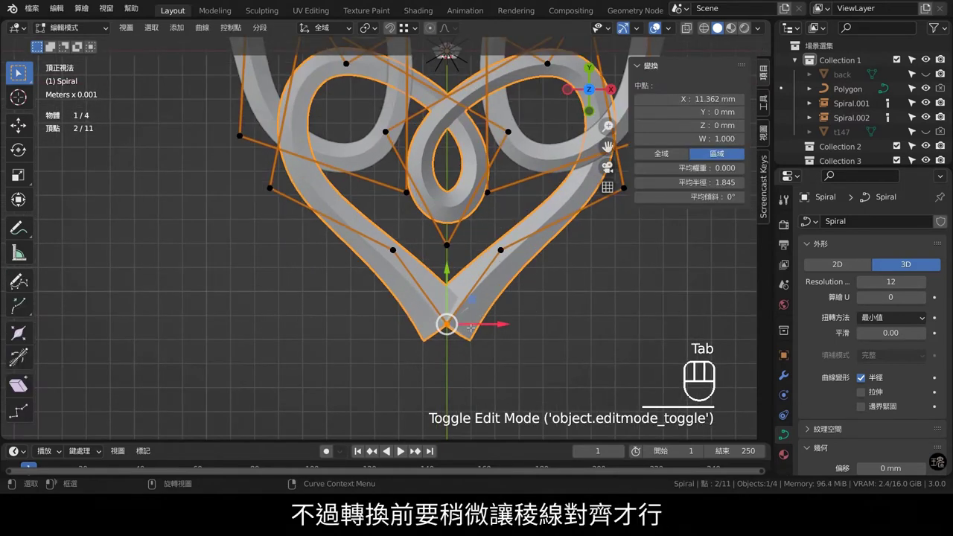
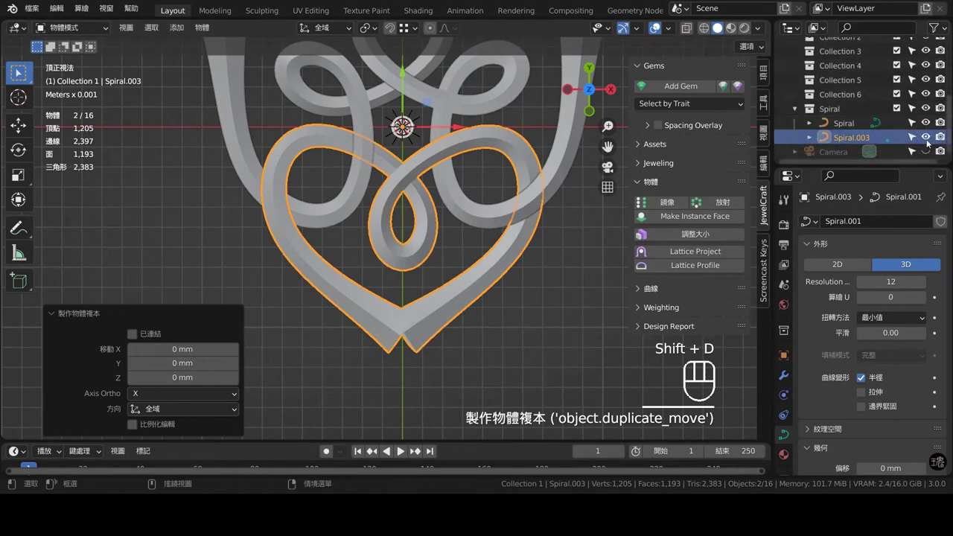
left_click(928, 139)
left_click_drag(942, 138, 916, 129)
left_click_drag(845, 132, 874, 134)
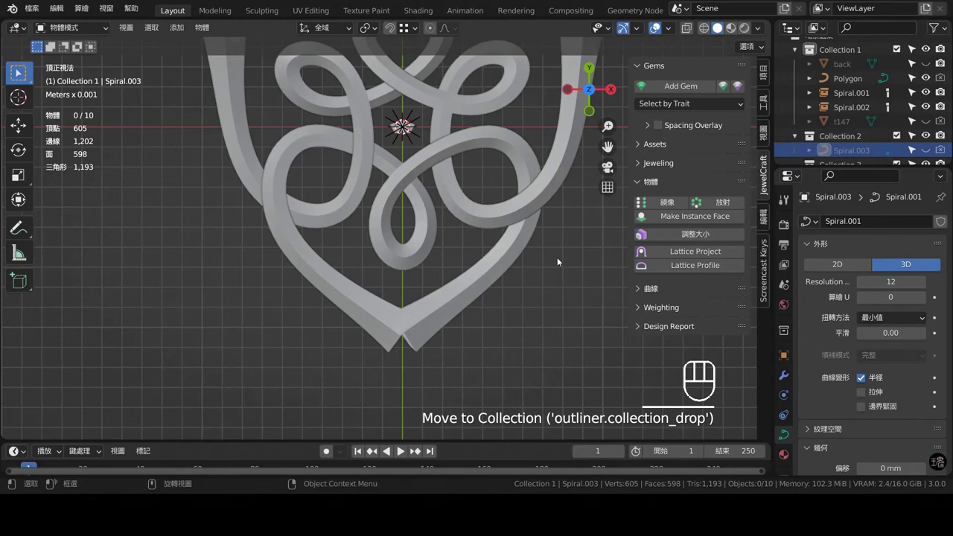
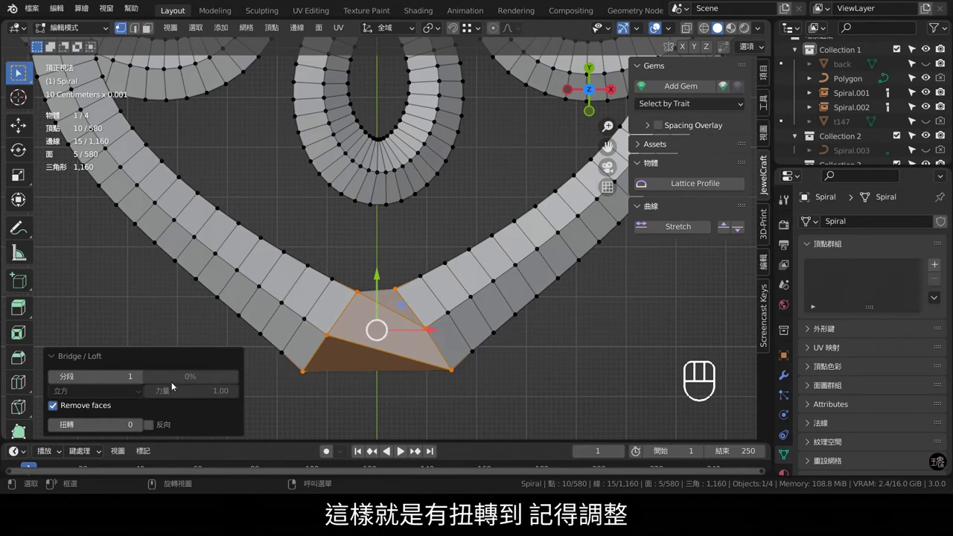
- Bridge the facing strand ends at the heart's bottom point and dissolve the two leftover edges
left_click(141, 428)
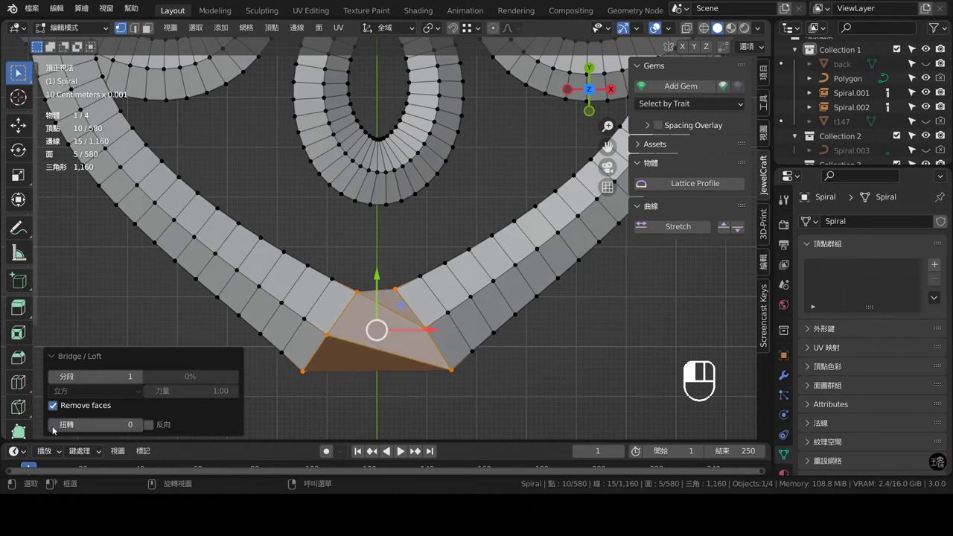
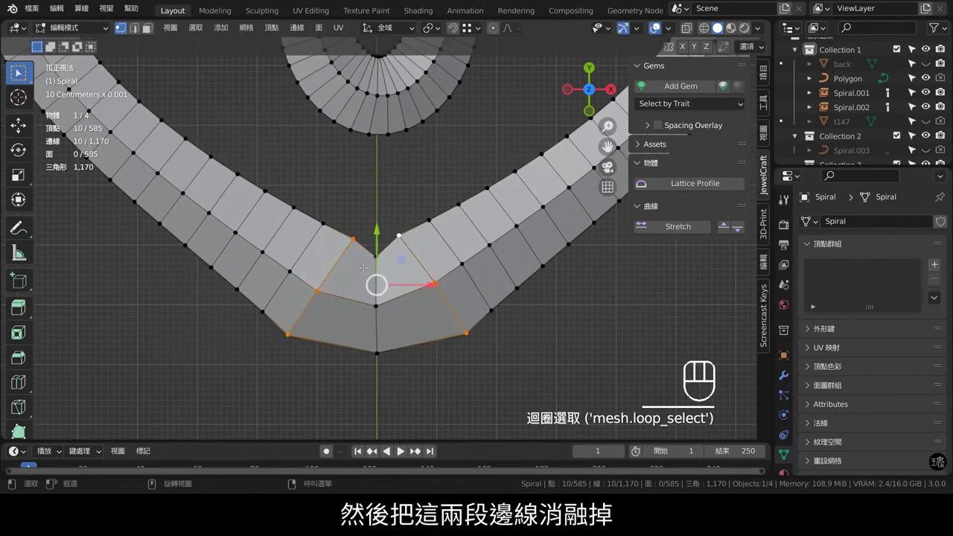
key("x")
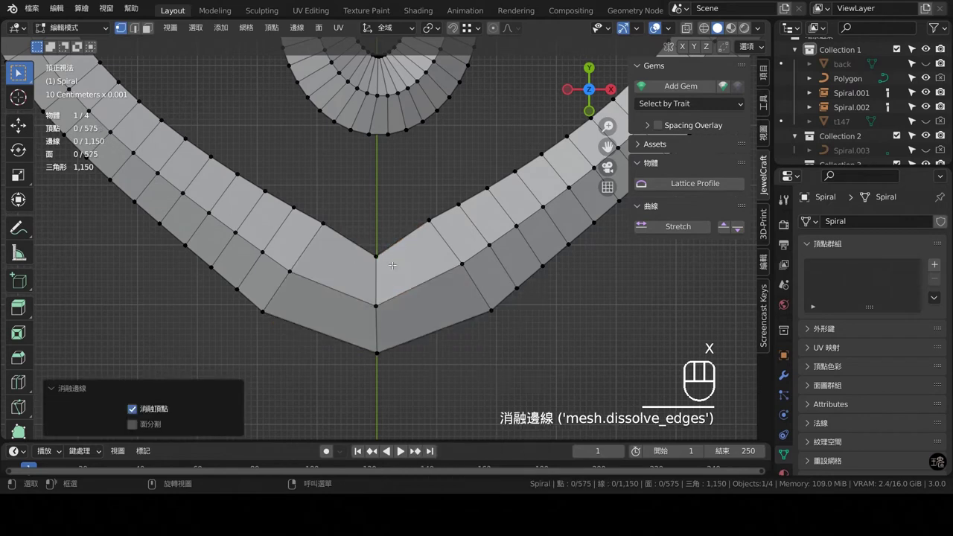
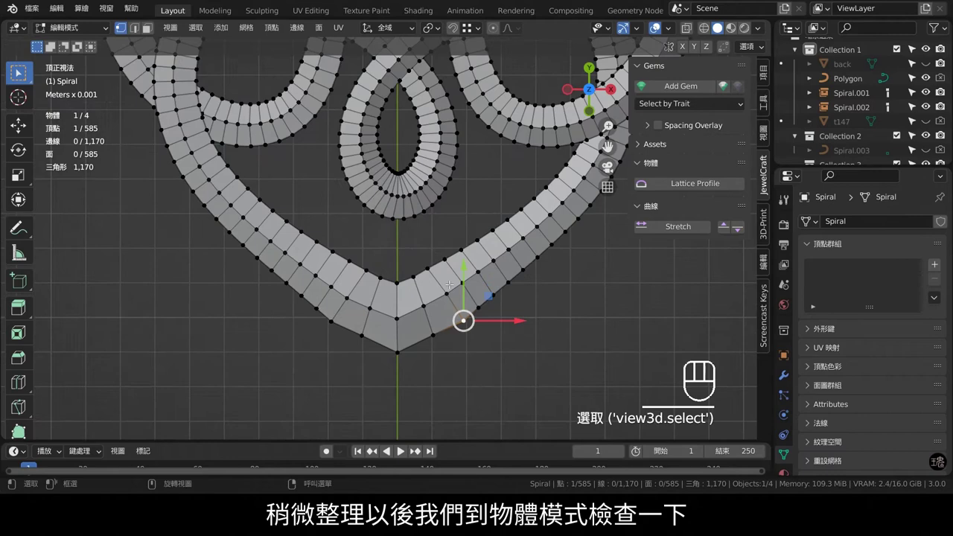
- Check the relaxed strand in Object Mode, then orbit to inspect the smoothed lower curve edge
key("Tab")
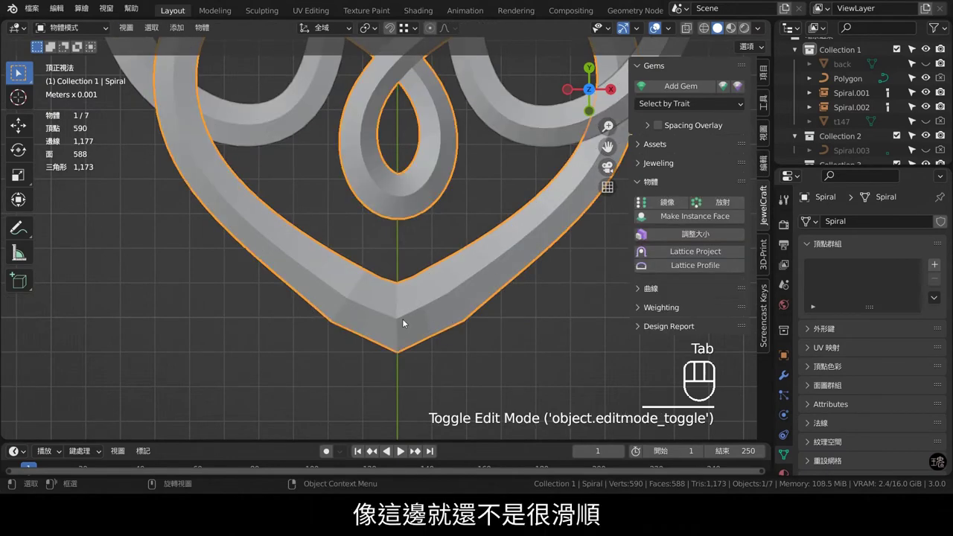
key("Tab")
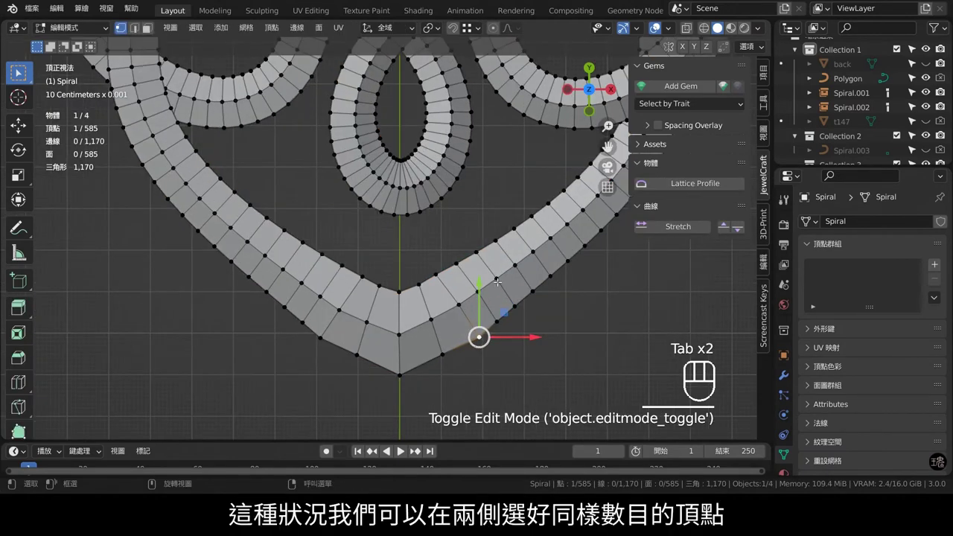
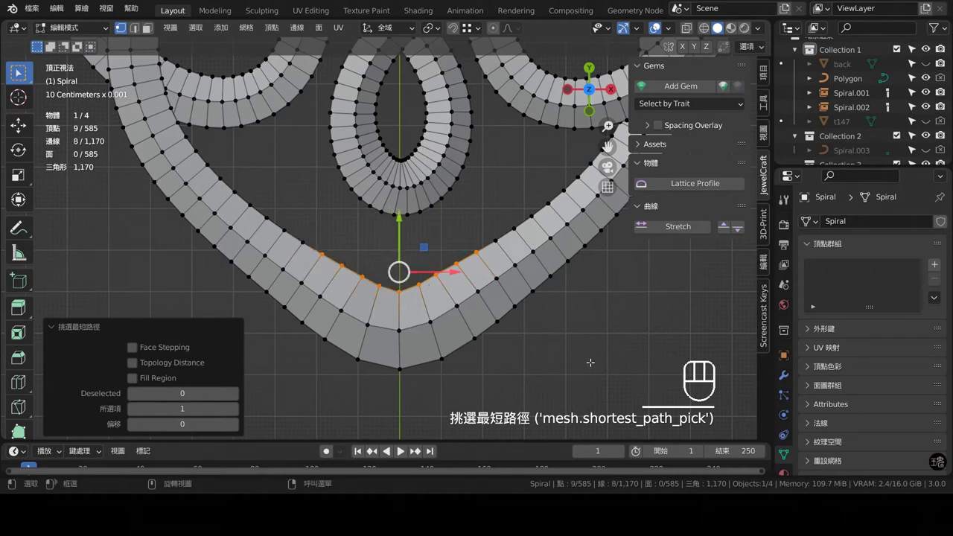
left_click_drag(612, 315, 608, 191)
left_click_drag(481, 283, 468, 74)
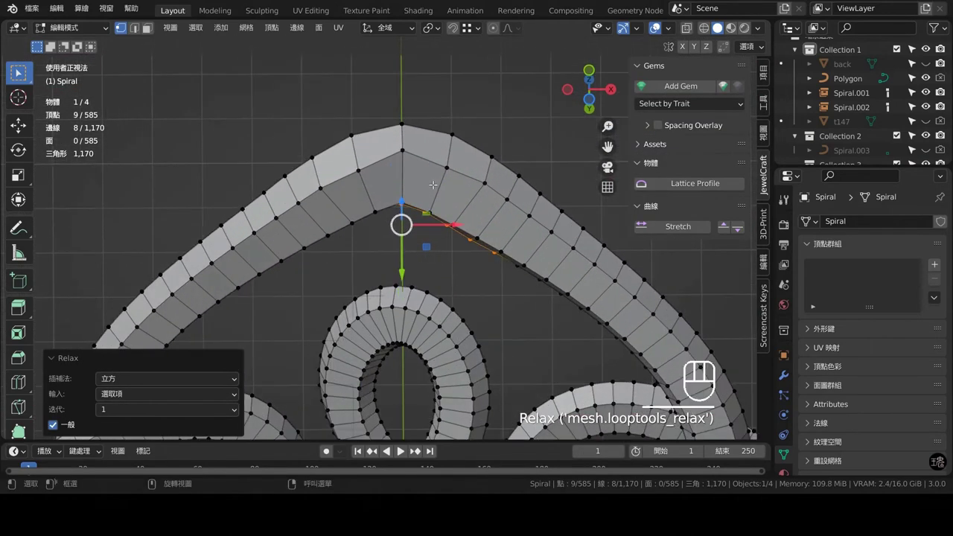
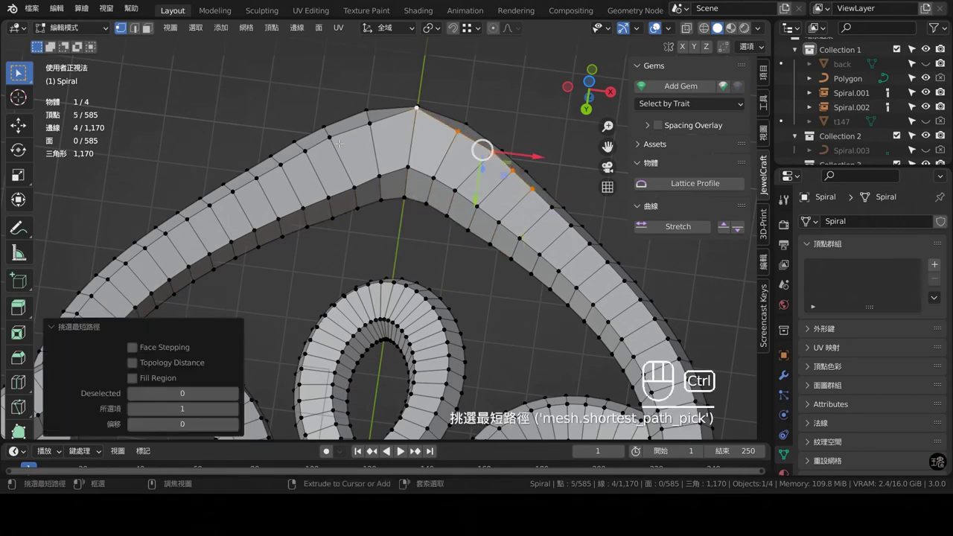
left_click_drag(500, 92, 579, 137)
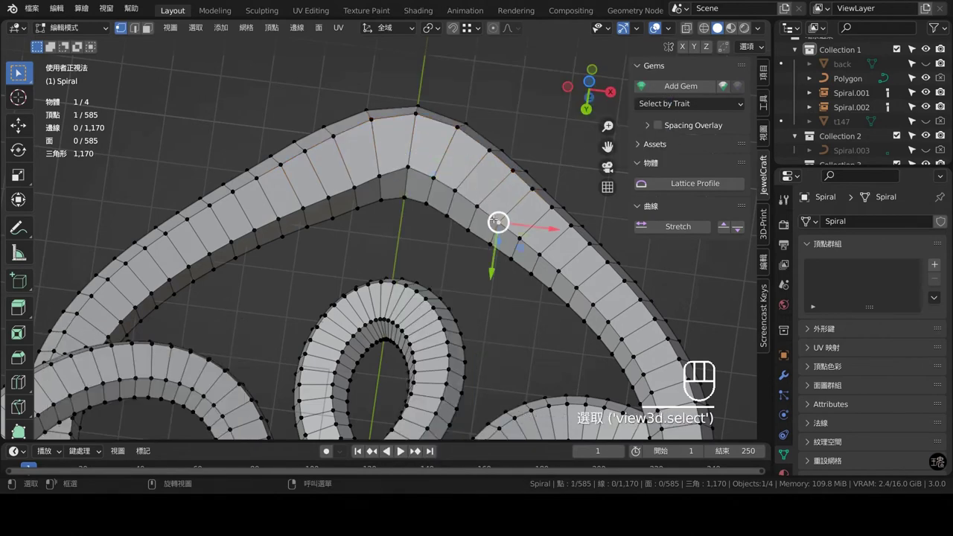
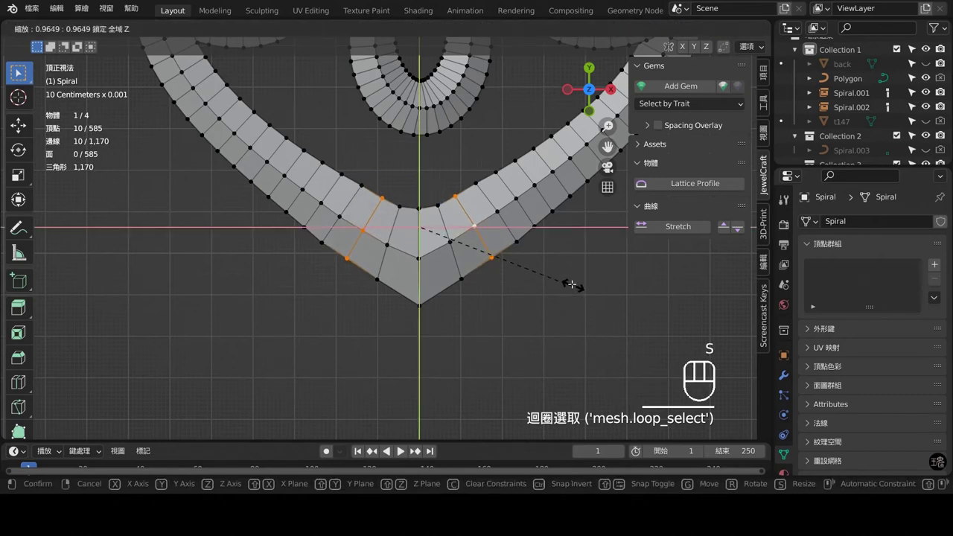
- Scale the vertices around the heart loop's bottom tip slightly inward and check the tightened V join as a solid
key("Tab")
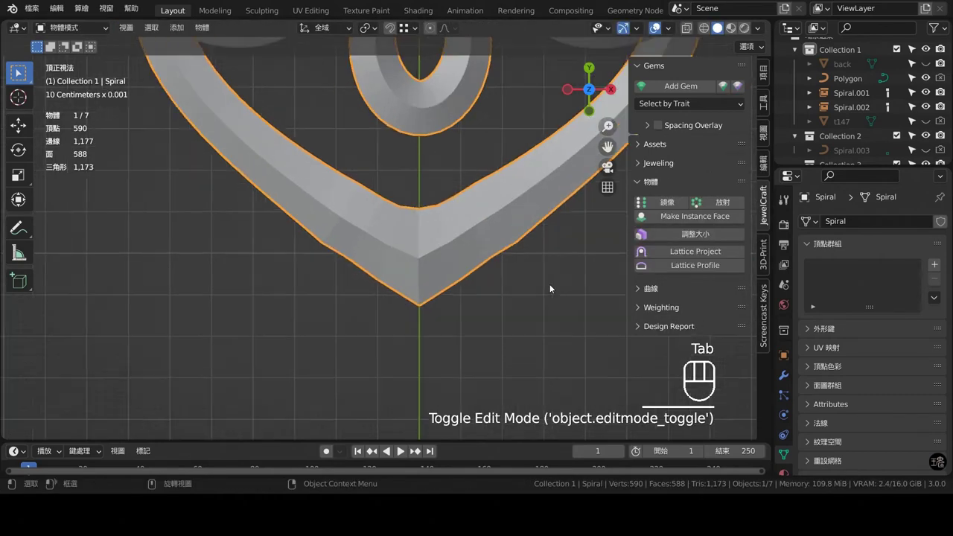
key("ctrl+z")
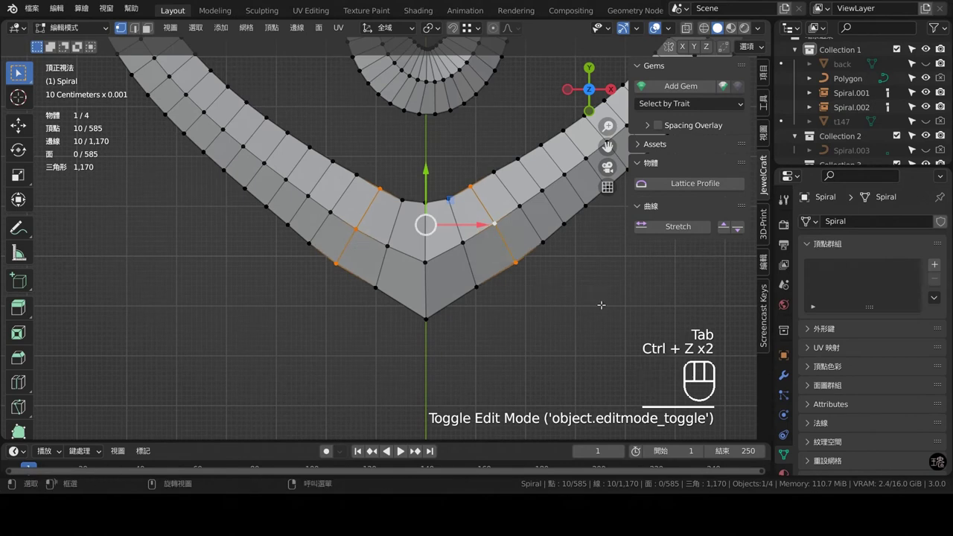
key("s")
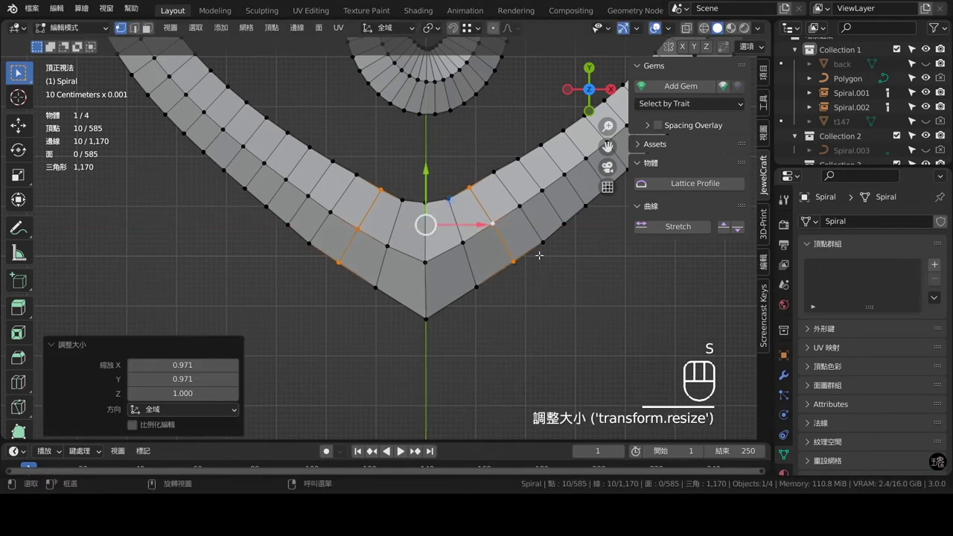
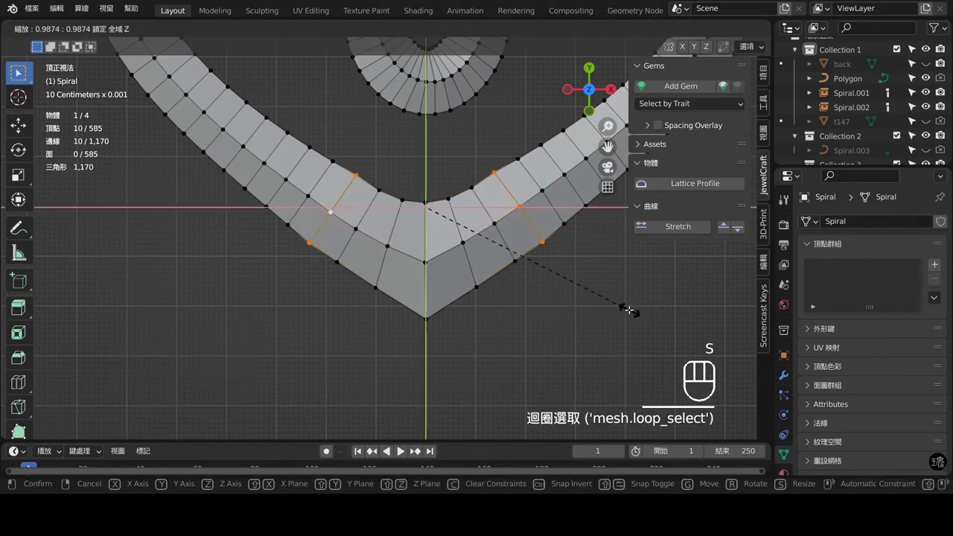
key("Tab")
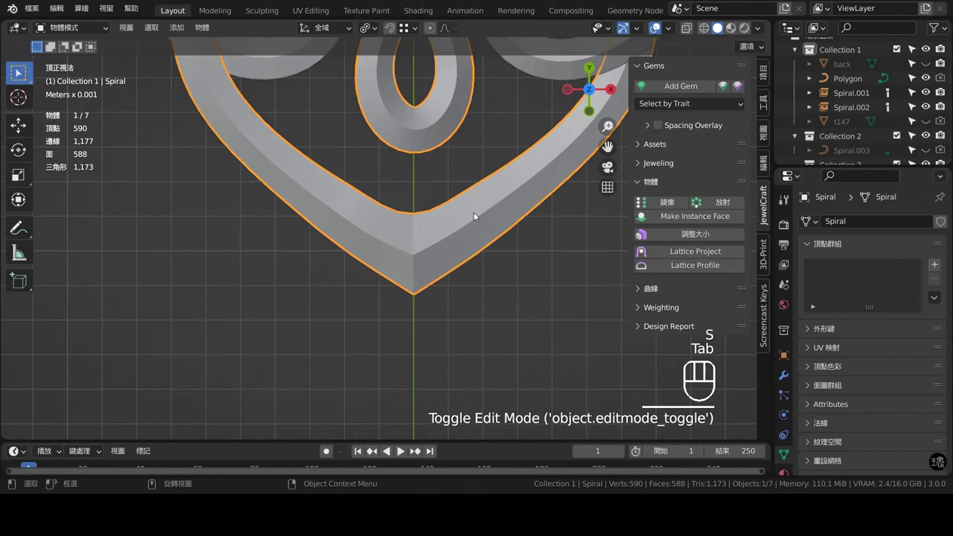
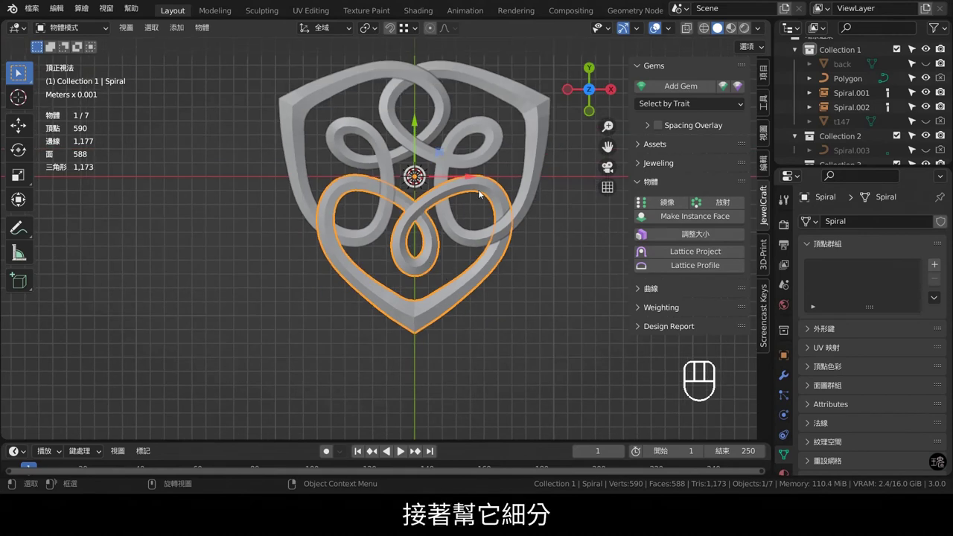
- Add a level-2 Subdivision and crease the knot's lengthwise outline edges to 1.00 for crisp ridges
key("ctrl+2")
key("Tab")
middle_click(557, 355)
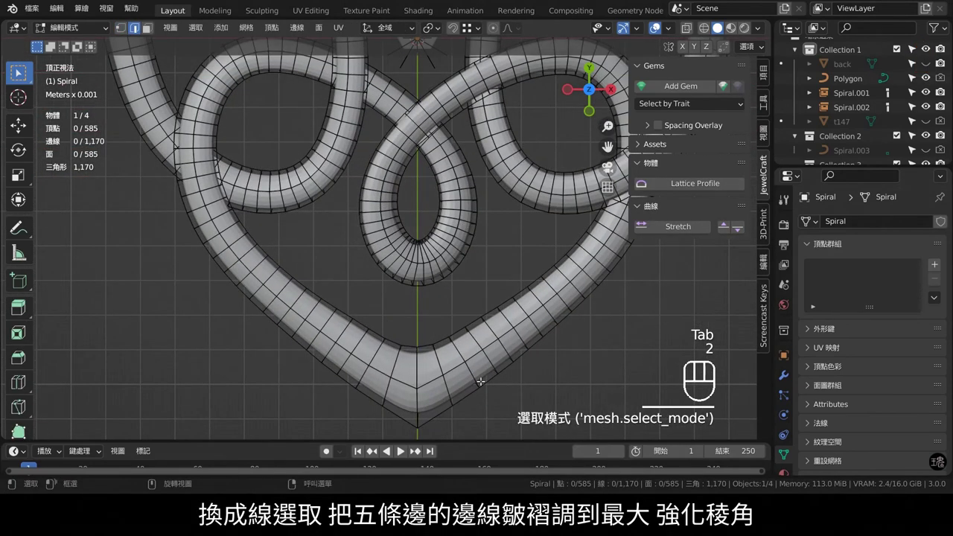
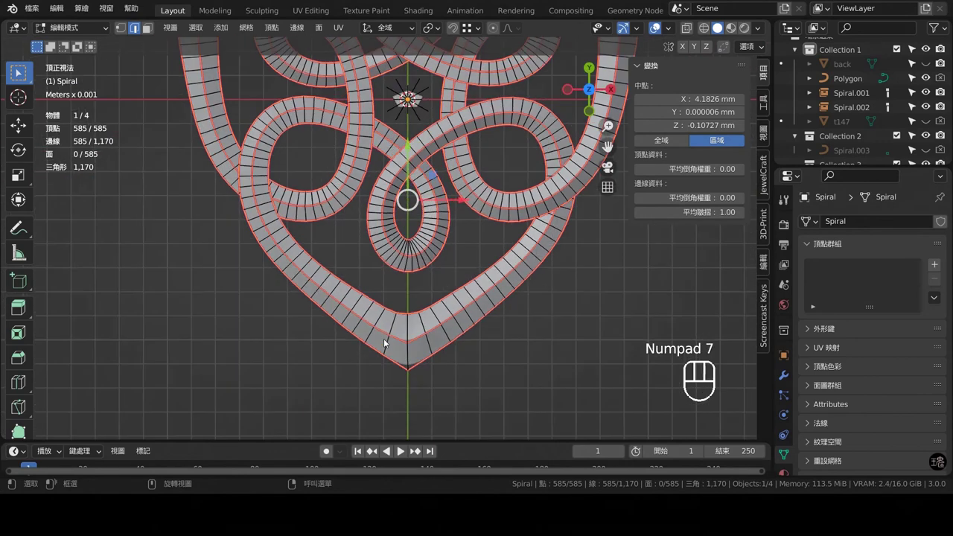
left_click(417, 374)
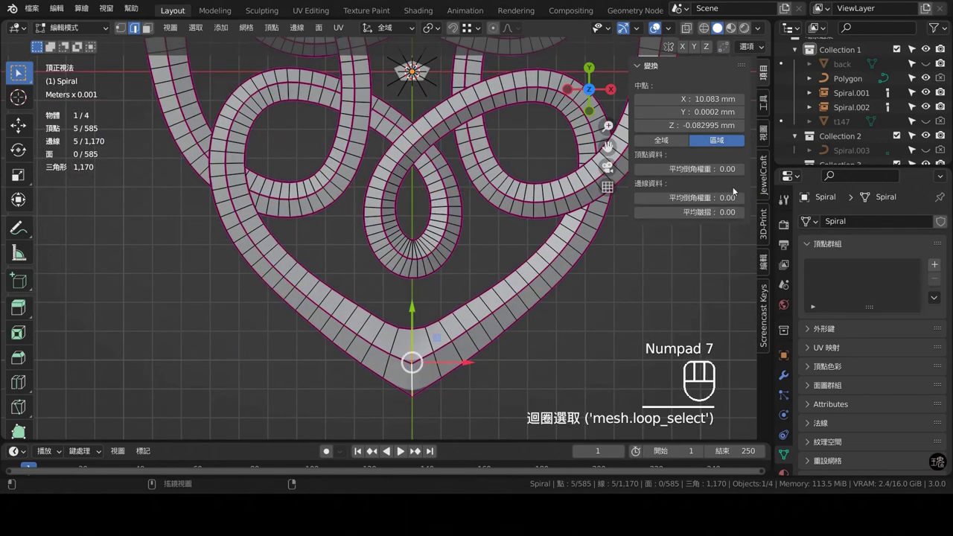
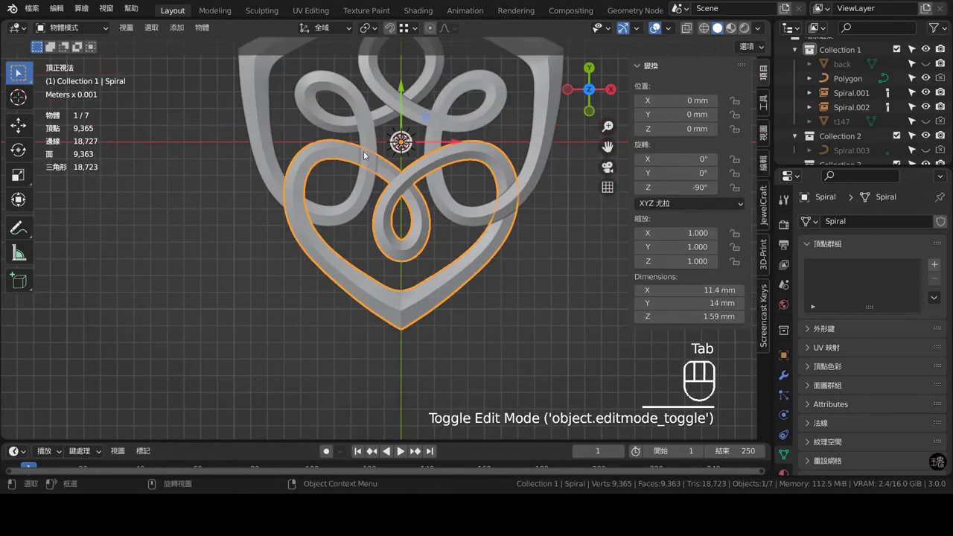
- Make the 120° and 240° rotated knot copies real, independent objects
middle_click(430, 181)
left_click_drag(461, 165, 525, 167)
middle_click(523, 196)
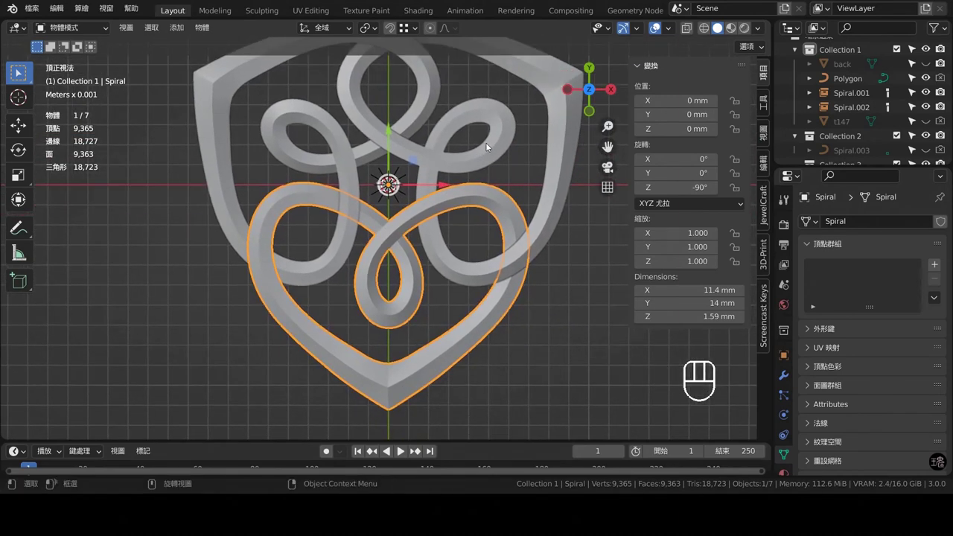
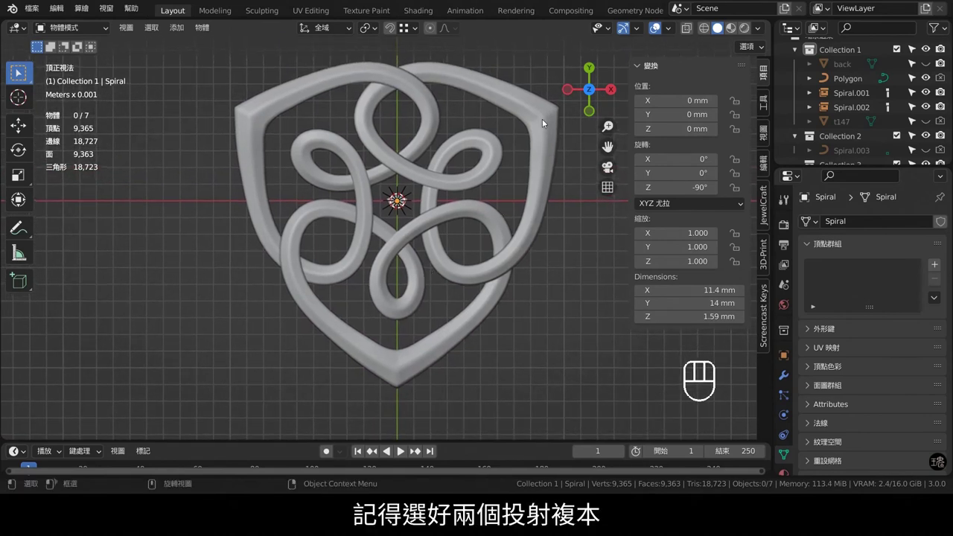
left_click(543, 120)
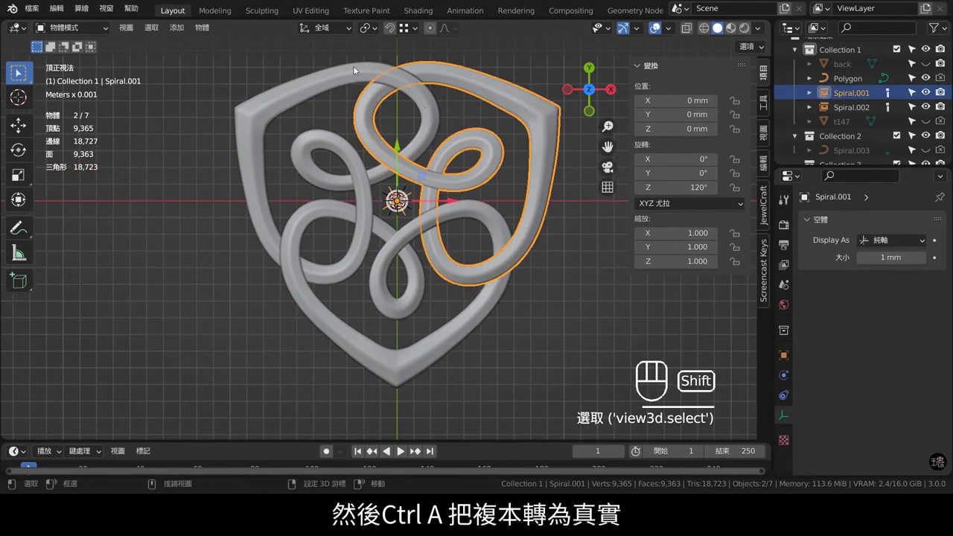
key("ctrl+a")
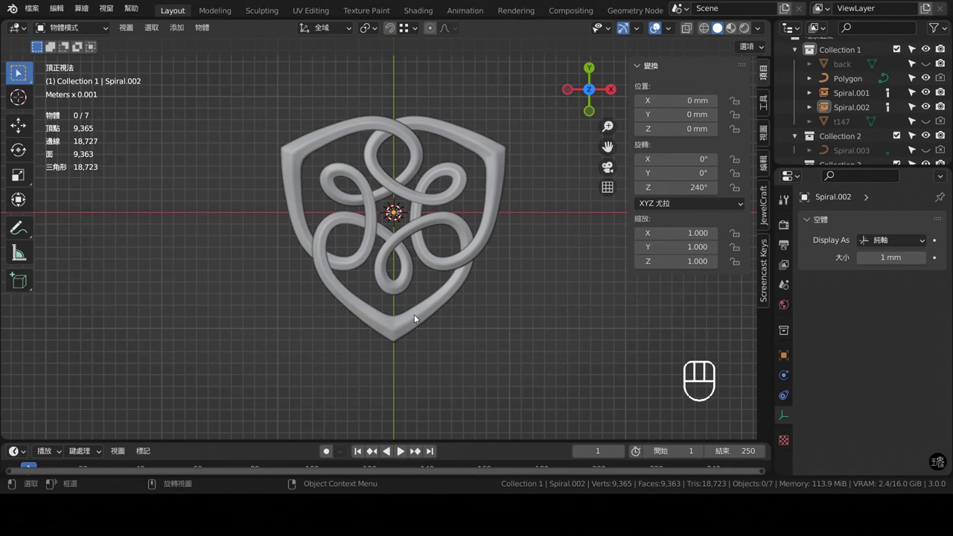
- Assign the yellow gold material to the pendant and view it through the scene camera
left_click(786, 438)
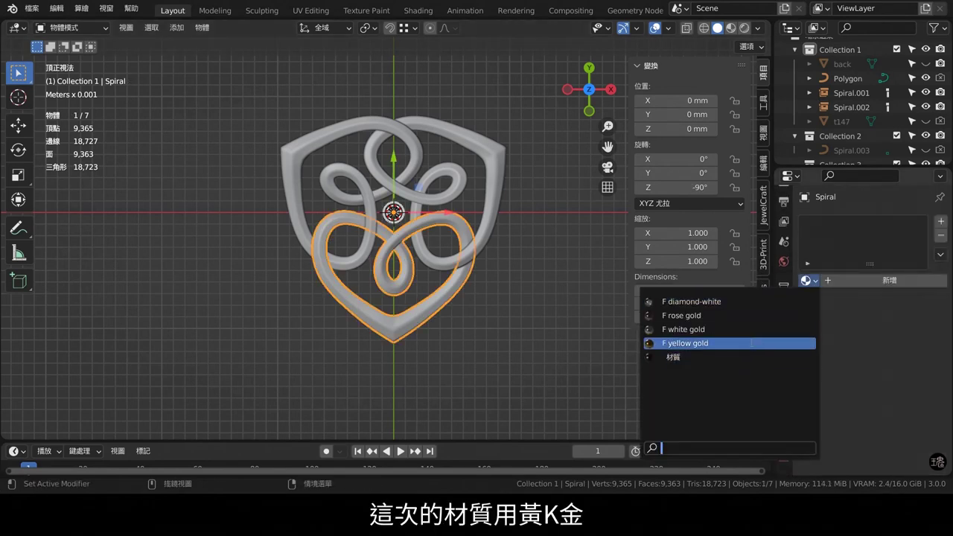
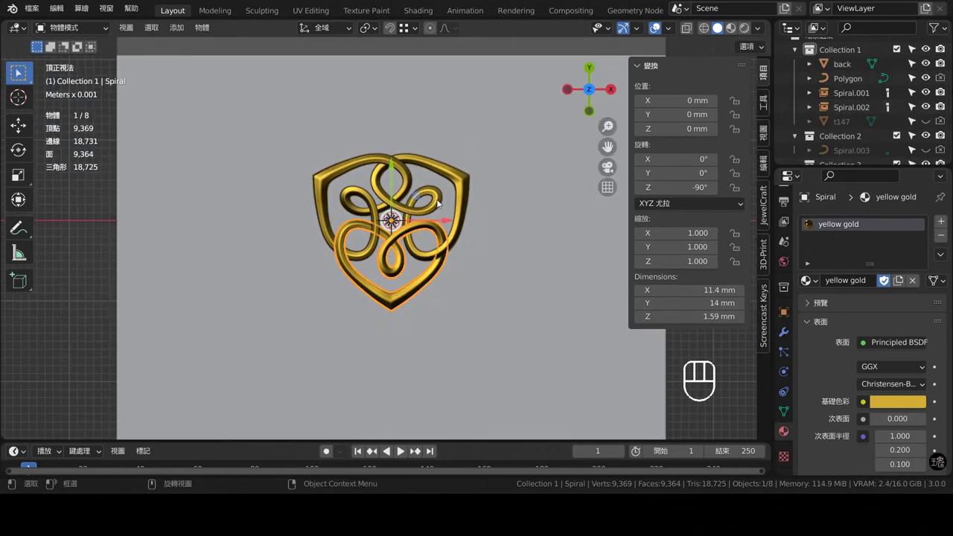
key("KP_0")
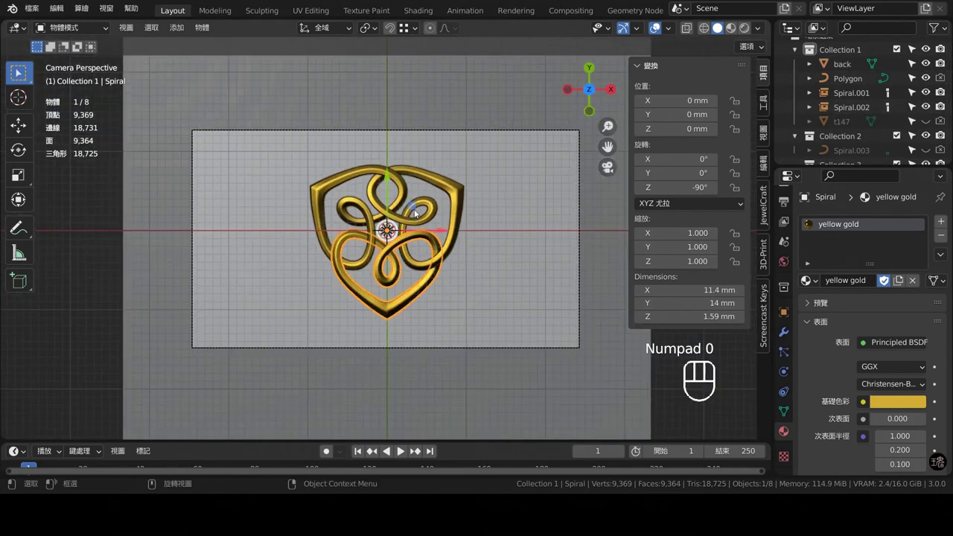